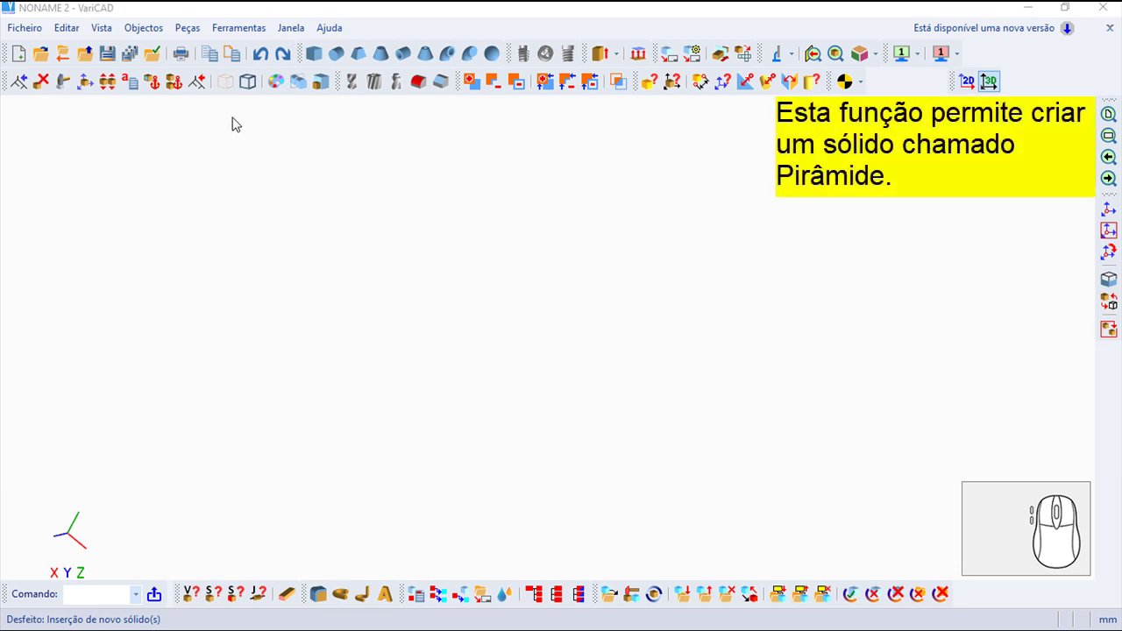
Step: Show the Objectos menu listing the basic solid creation functions
click(144, 36)
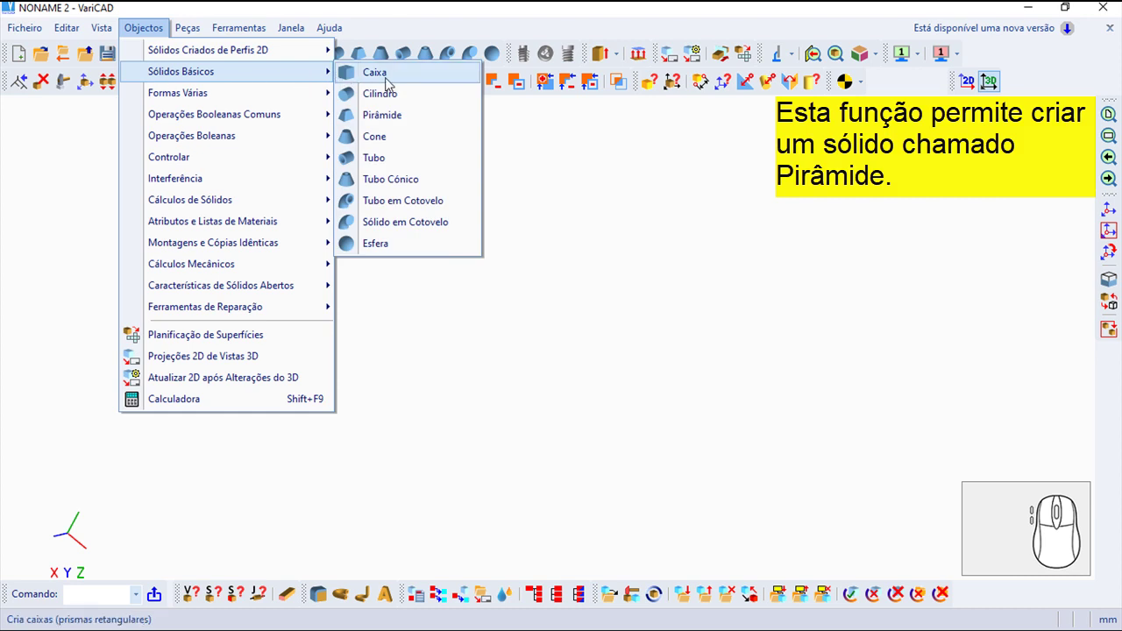
Step: Choose Pirâmide and set Largura no topo (y1) to 25, keeping height 80 and 70×50 base
click(408, 121)
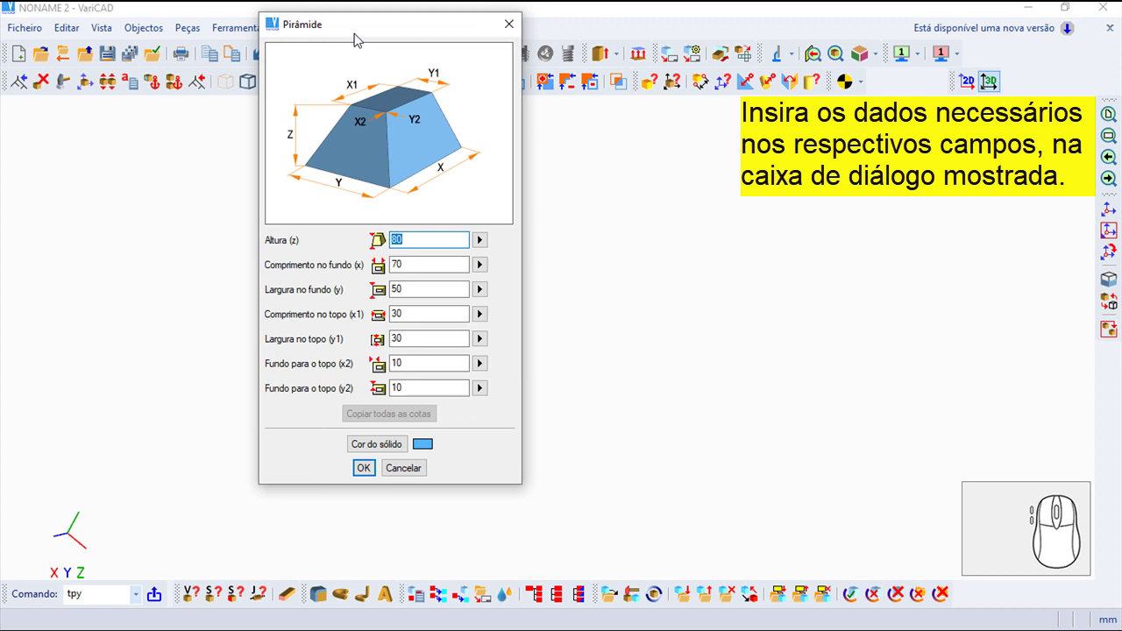
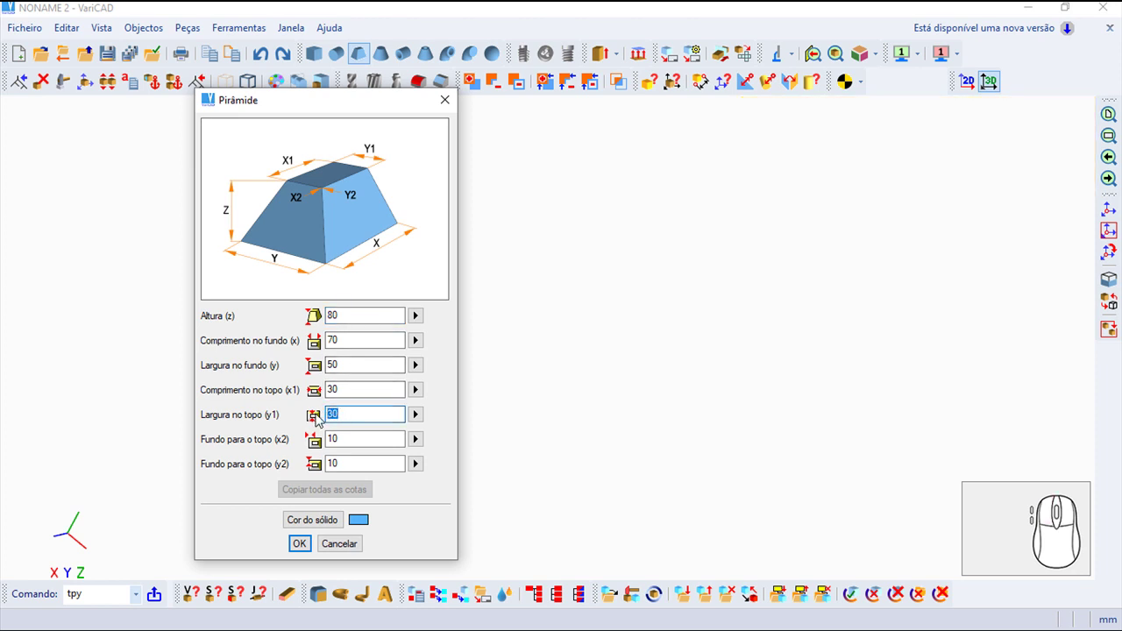
key(2)
key(5)
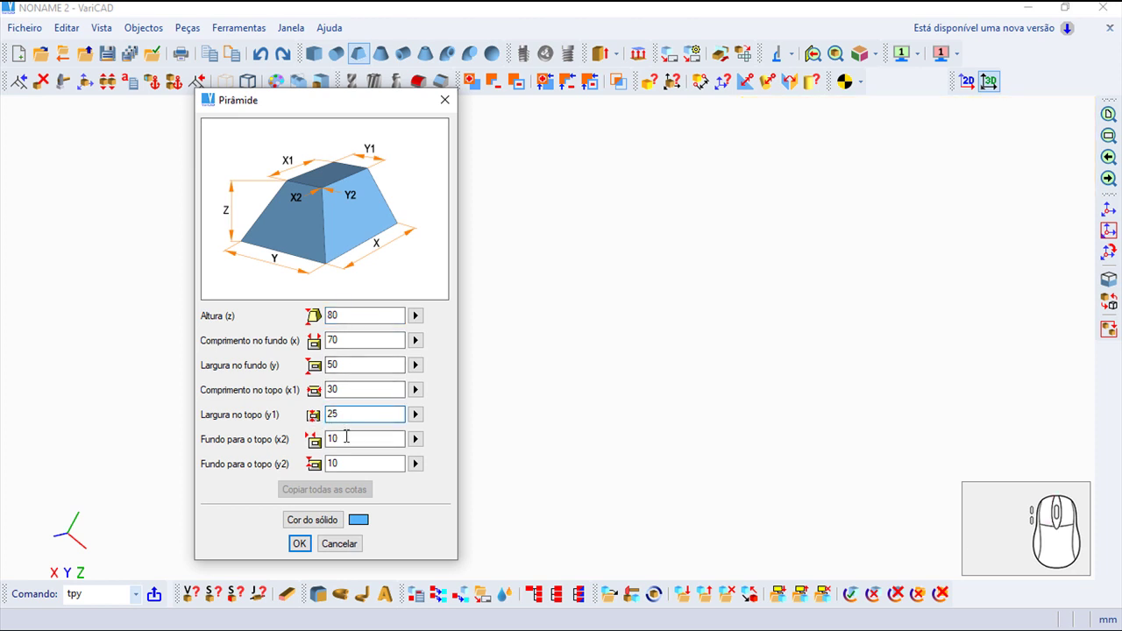
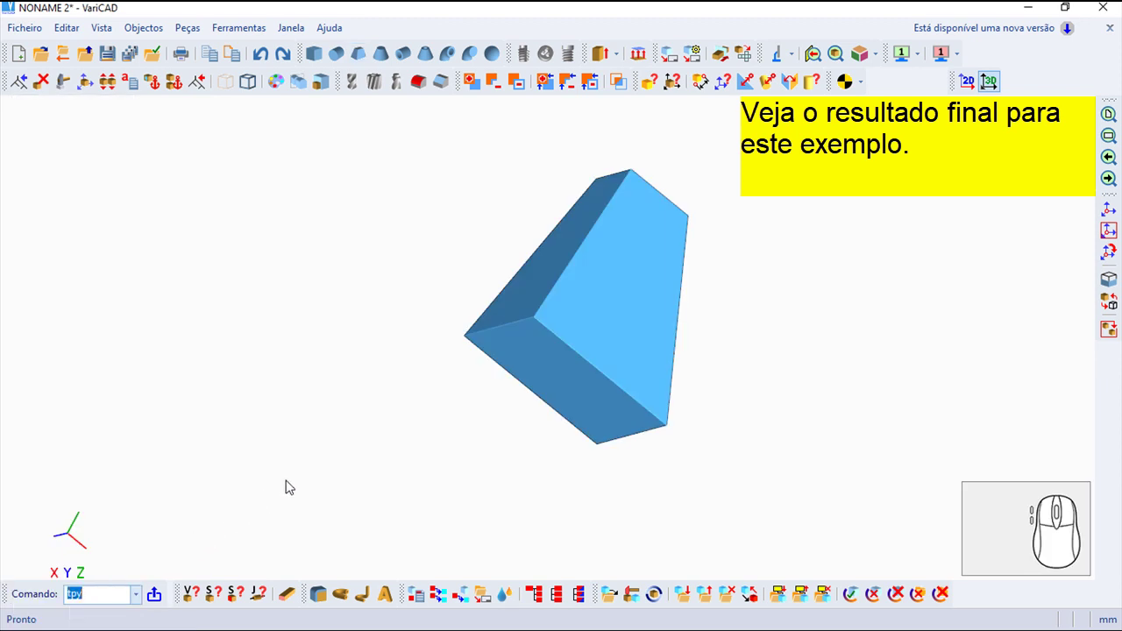
Step: Rotate the 3D view until the placed pyramid stands upright with tapered sides visible
drag(437, 358, 813, 334)
drag(743, 130, 755, 426)
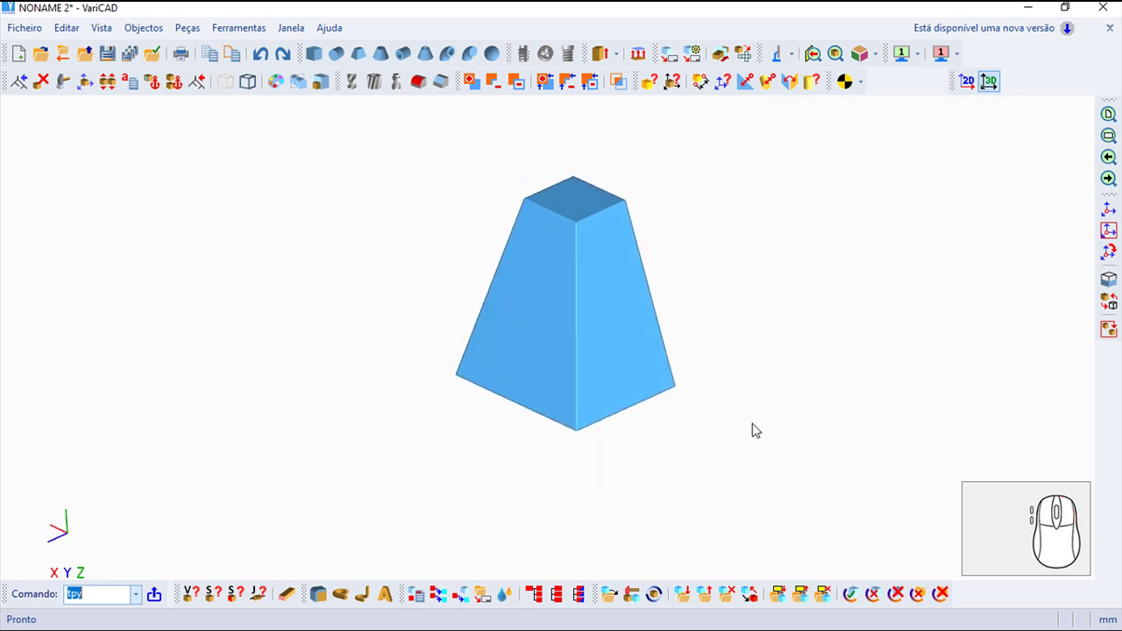